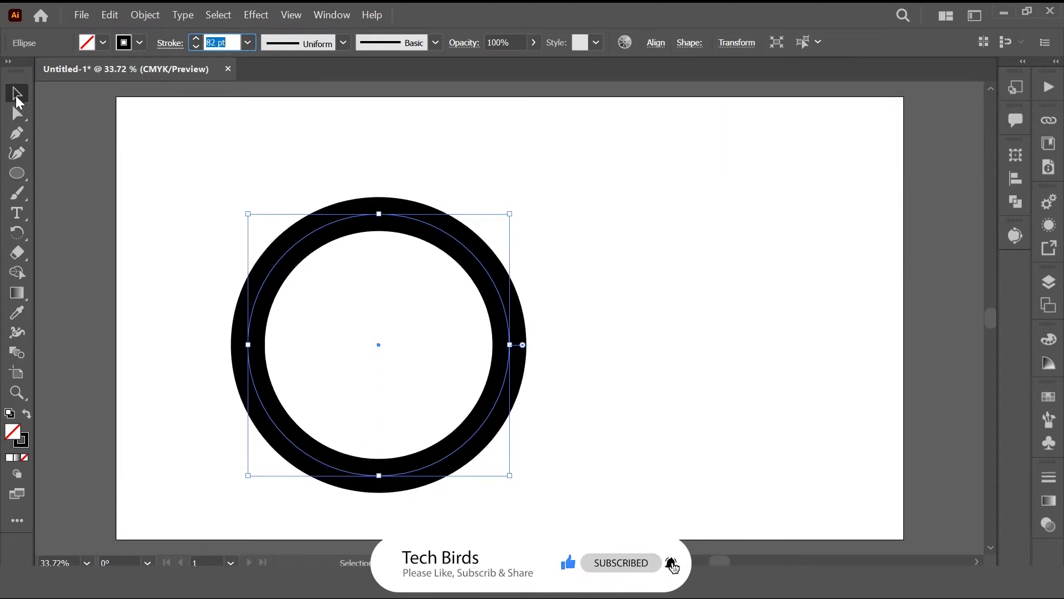
- Cut away the ring's lower-right segment so it becomes an open C-shaped arc
{"action": "left_click_drag", "start_coordinate": [24, 118], "coordinate": [27, 93]}
{"action": "left_click", "coordinate": [28, 93]}
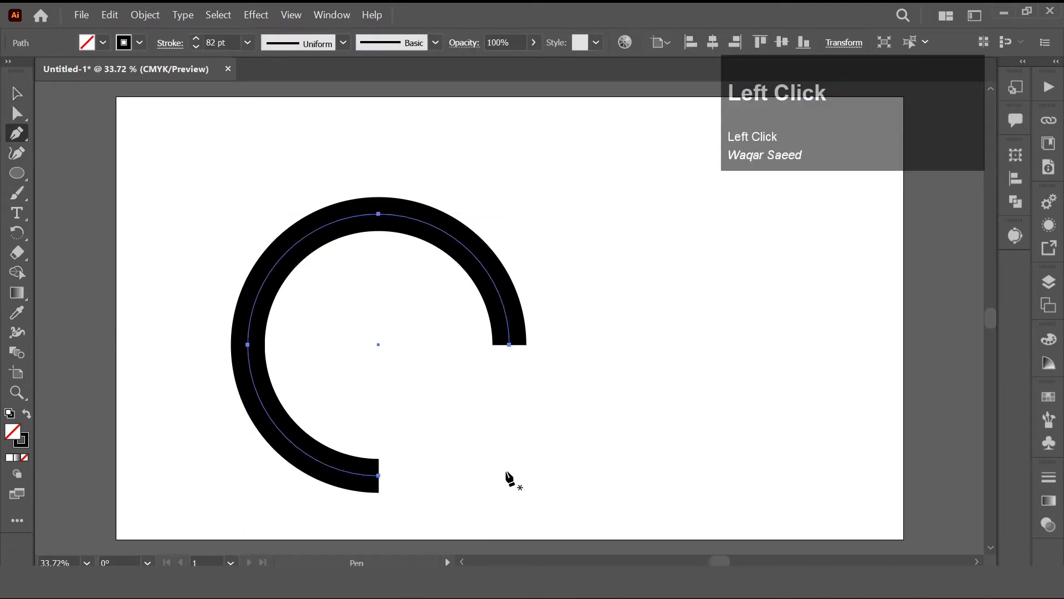
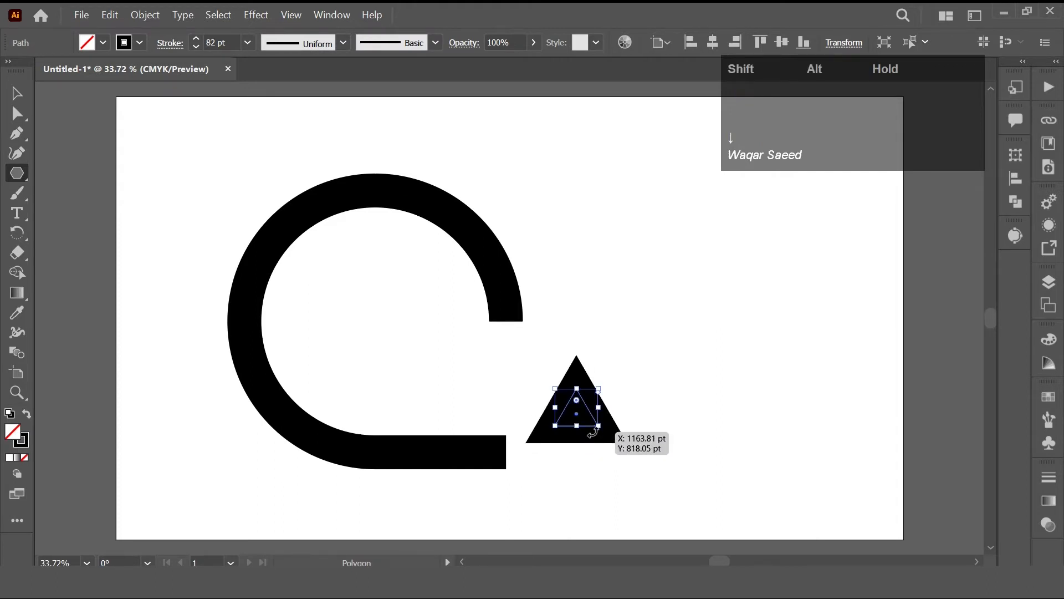
- Rotate the triangle to point right and place it as an arrowhead on the band's end
{"action": "left_click_drag", "start_coordinate": [30, 417], "coordinate": [655, 466]}
{"action": "left_click_drag", "start_coordinate": [548, 458], "coordinate": [152, 22]}
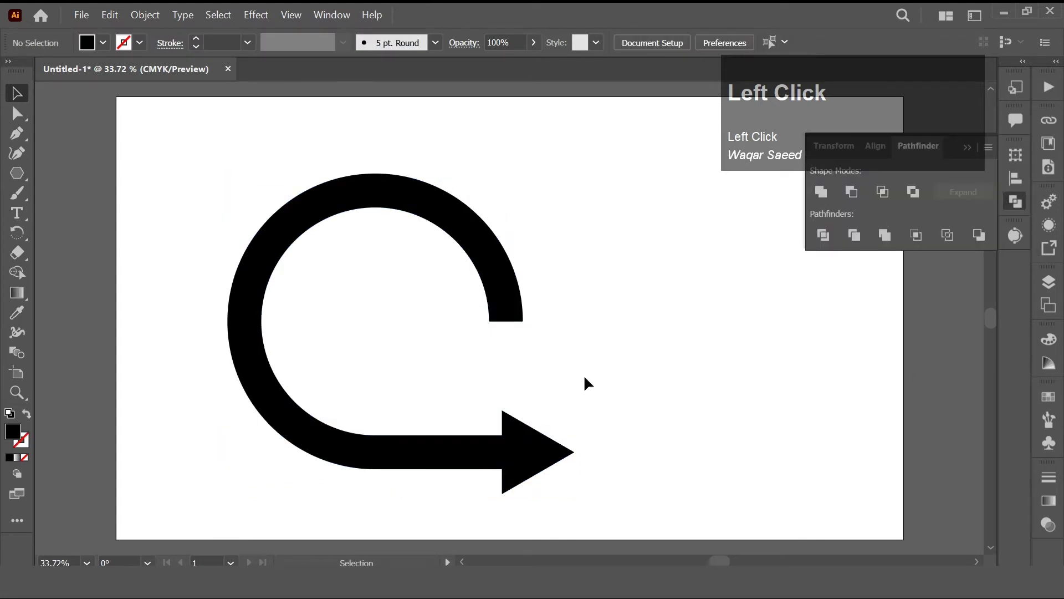
- Rotate the arrow shape by 45 degrees via Transform > Rotate
{"action": "right_click", "coordinate": [508, 305]}
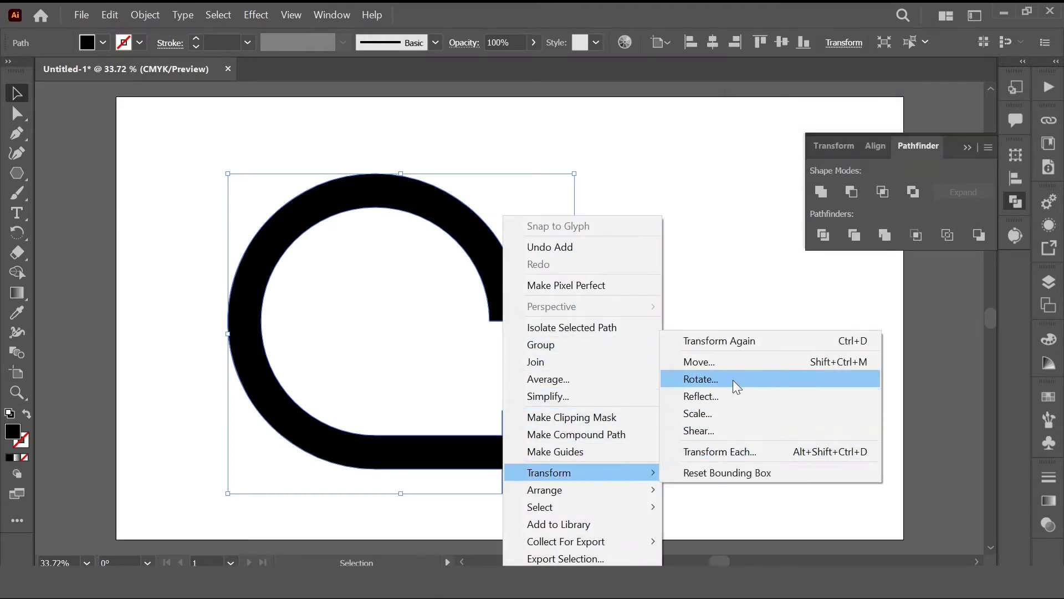
{"action": "left_click", "coordinate": [731, 386]}
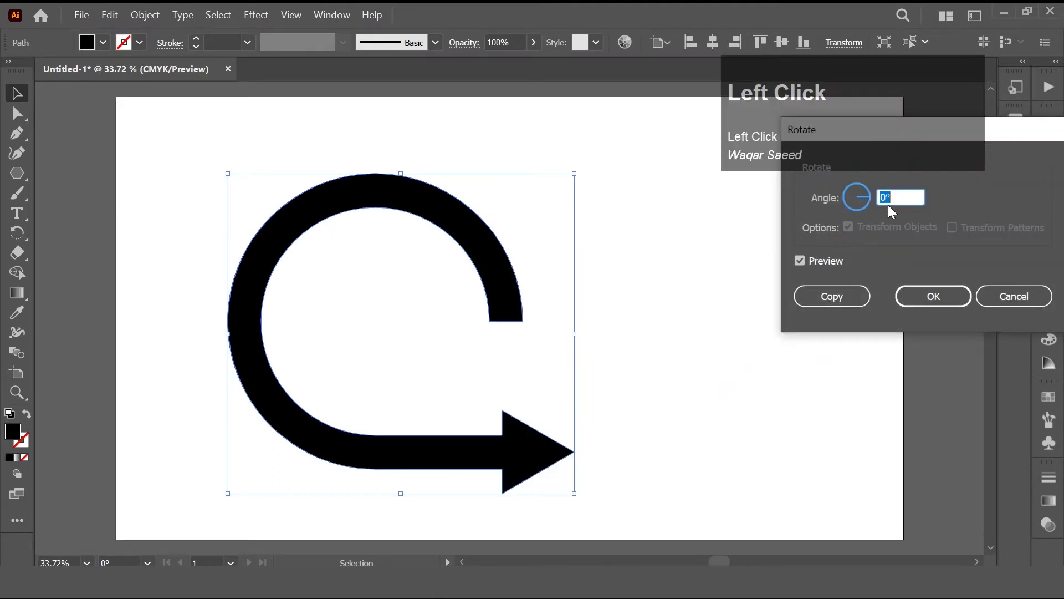
{"action": "key", "text": "4"}
{"action": "type", "text": "45"}
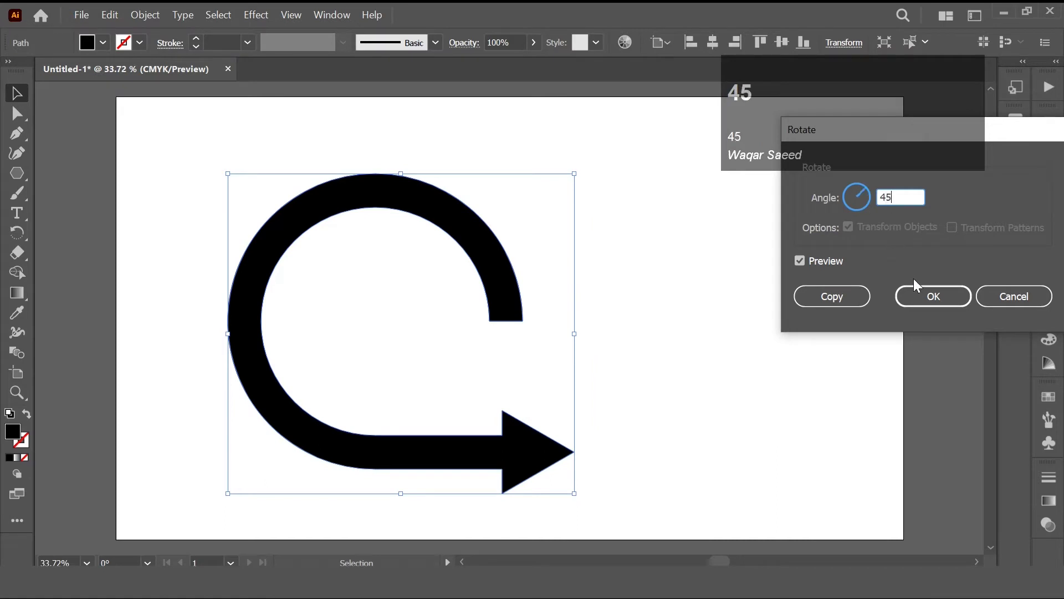
- Draw one cutting curve across the arrow's base and another along the ring's upper inside
{"action": "left_click_drag", "start_coordinate": [924, 298], "coordinate": [196, 122]}
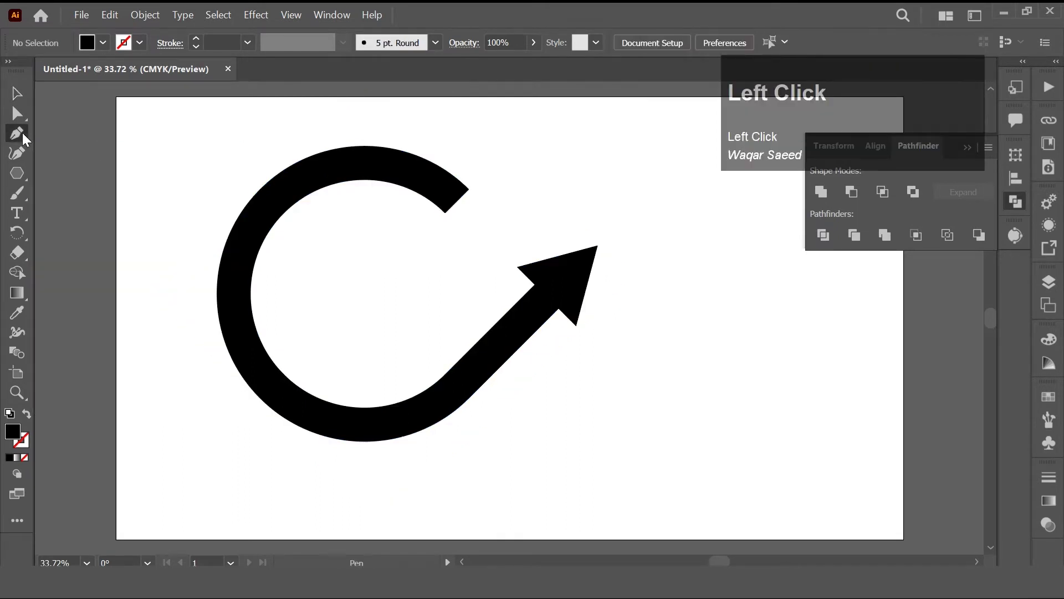
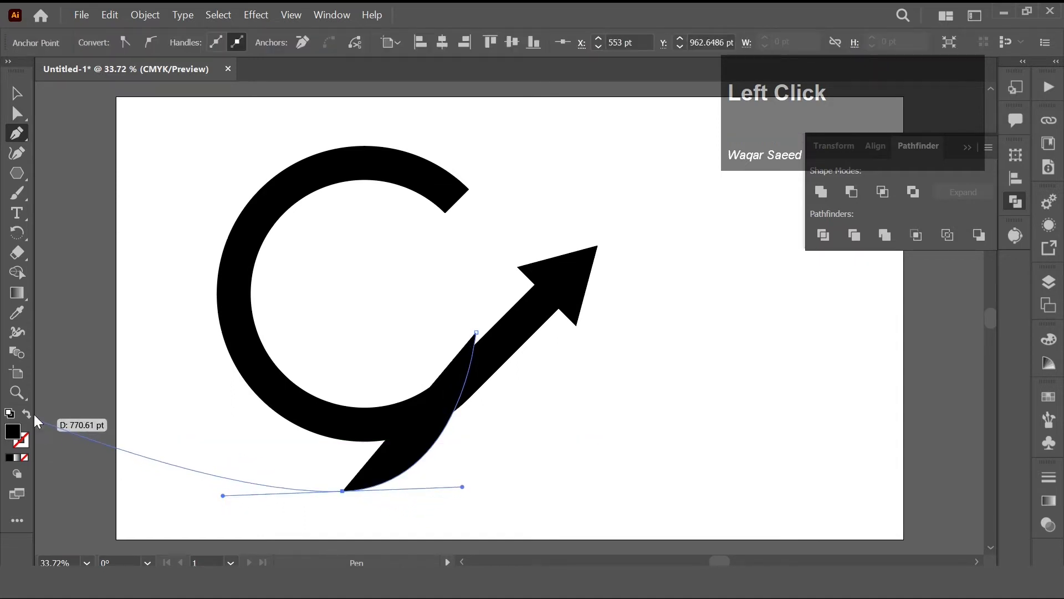
{"action": "left_click", "coordinate": [30, 417]}
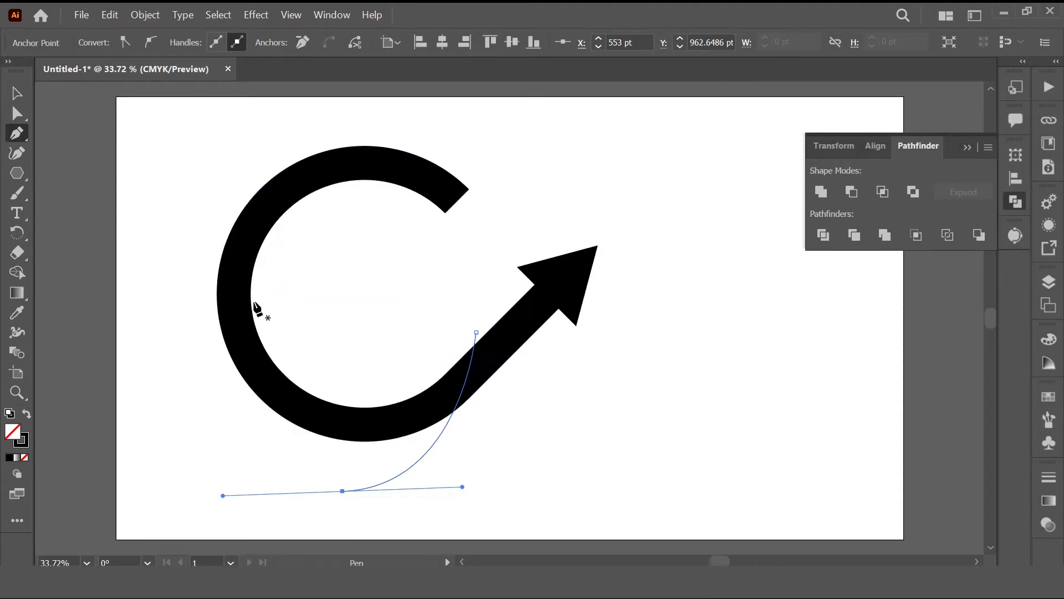
{"action": "left_click", "coordinate": [257, 307]}
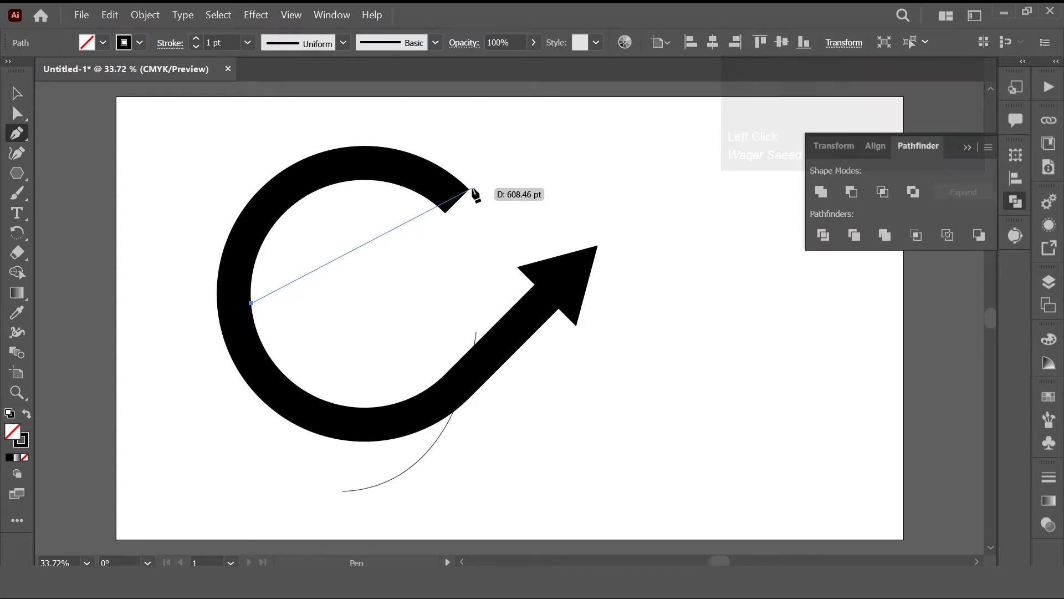
{"action": "left_click_drag", "start_coordinate": [477, 192], "coordinate": [832, 243]}
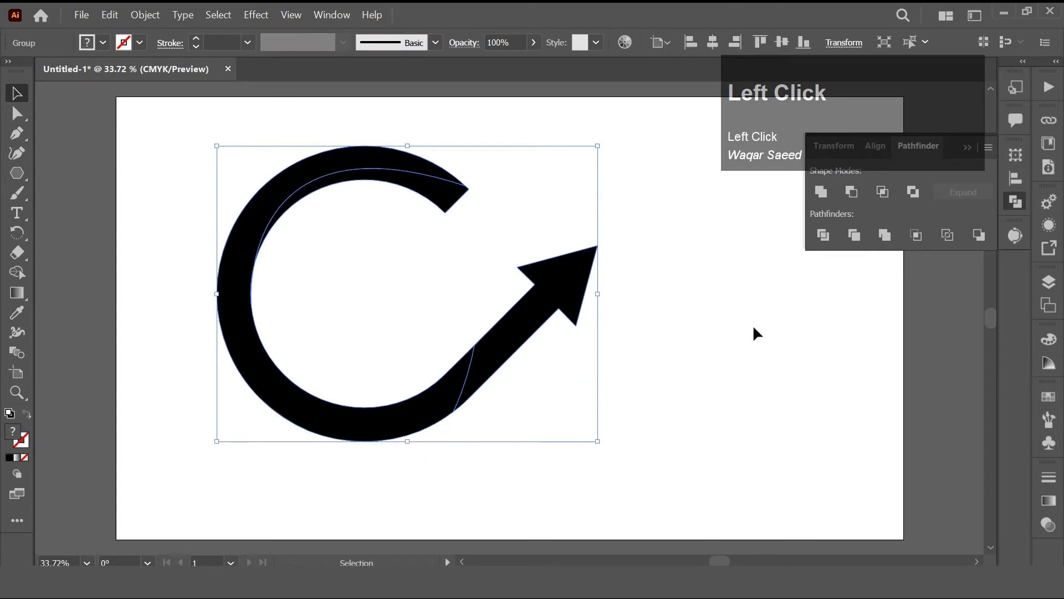
- Ungroup the divided artwork twice so every cut piece is separate
{"action": "right_click", "coordinate": [509, 355]}
{"action": "left_click", "coordinate": [478, 376]}
{"action": "right_click", "coordinate": [479, 375]}
{"action": "left_click", "coordinate": [547, 237]}
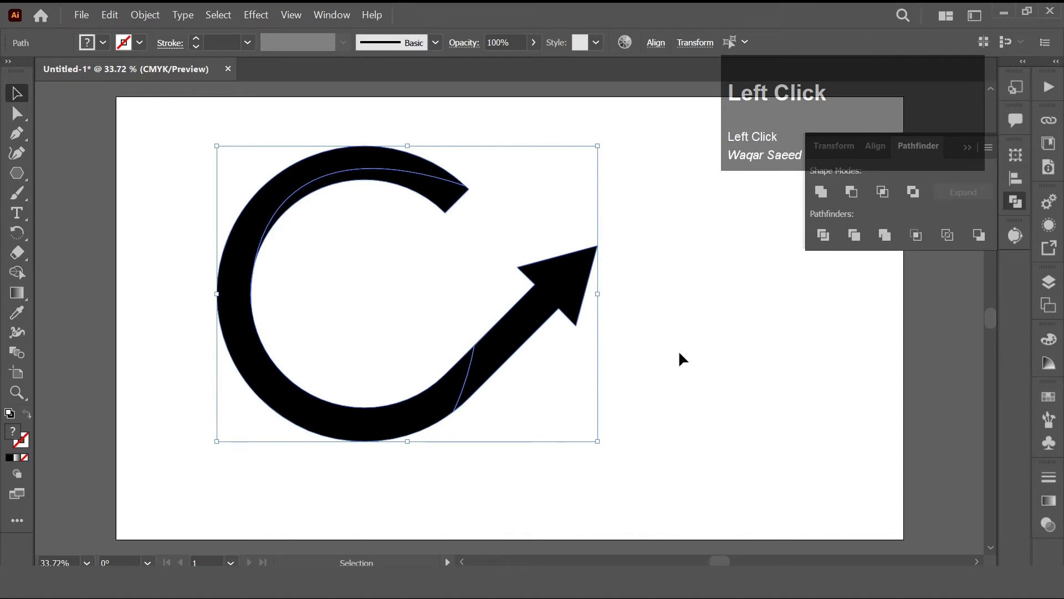
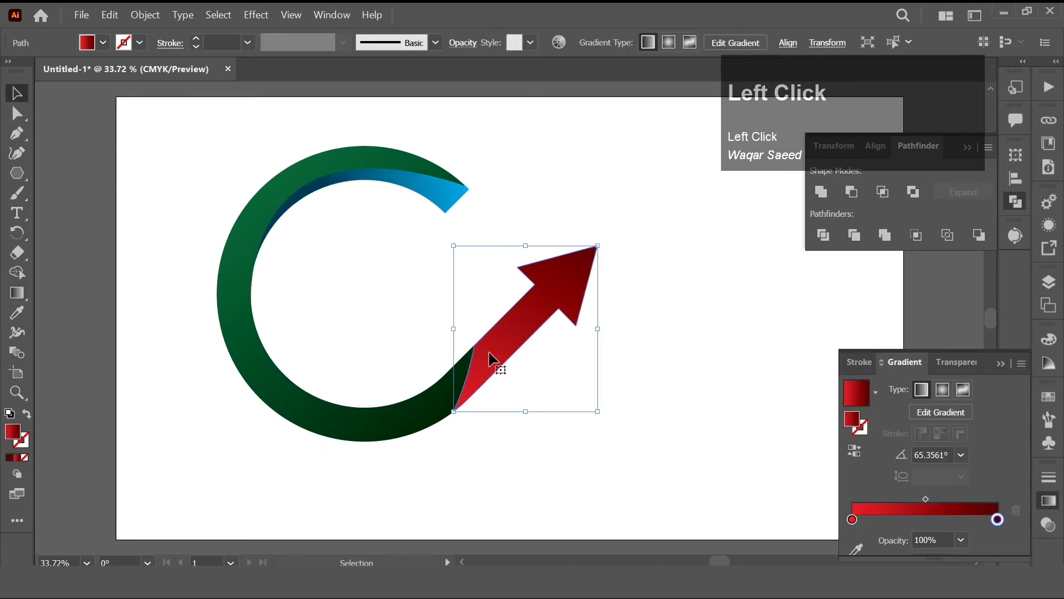
- Give the arrow an orange light end, adjust its gradient direction, and group all logo pieces
{"action": "left_click", "coordinate": [858, 505]}
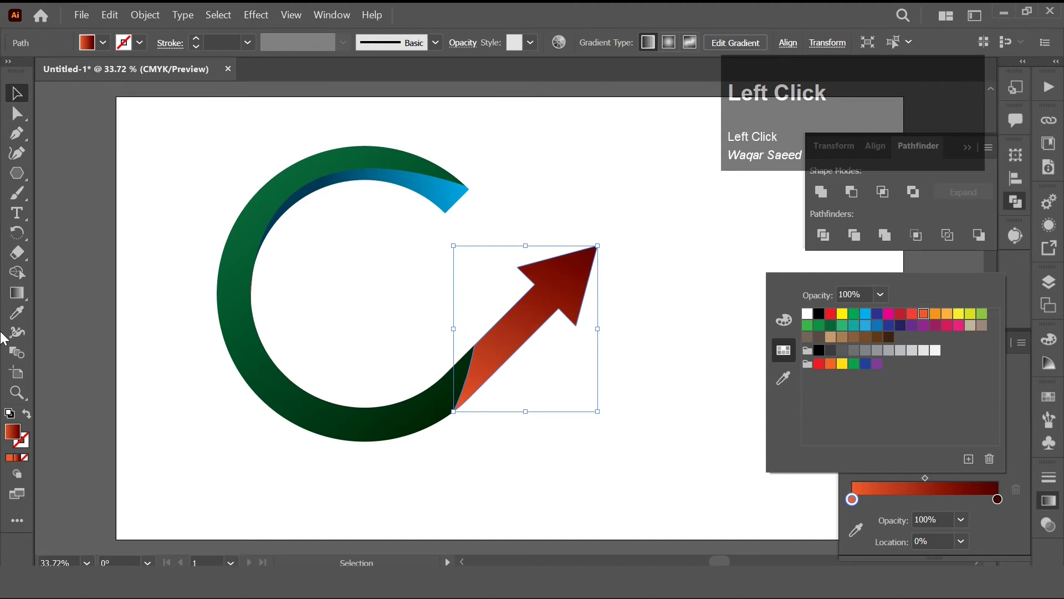
{"action": "left_click_drag", "start_coordinate": [1006, 504], "coordinate": [474, 386]}
{"action": "right_click", "coordinate": [474, 385]}
{"action": "left_click", "coordinate": [537, 164]}
- Reposition the grouped logo and copy it for the mirrored second half
{"action": "left_click_drag", "start_coordinate": [514, 345], "coordinate": [146, 18]}
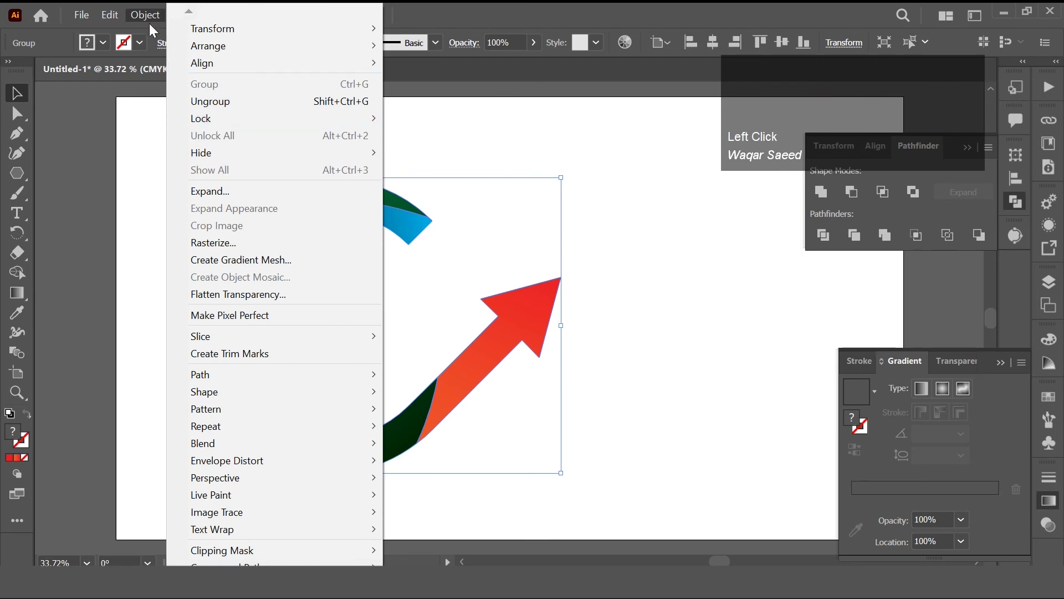
{"action": "left_click", "coordinate": [138, 100]}
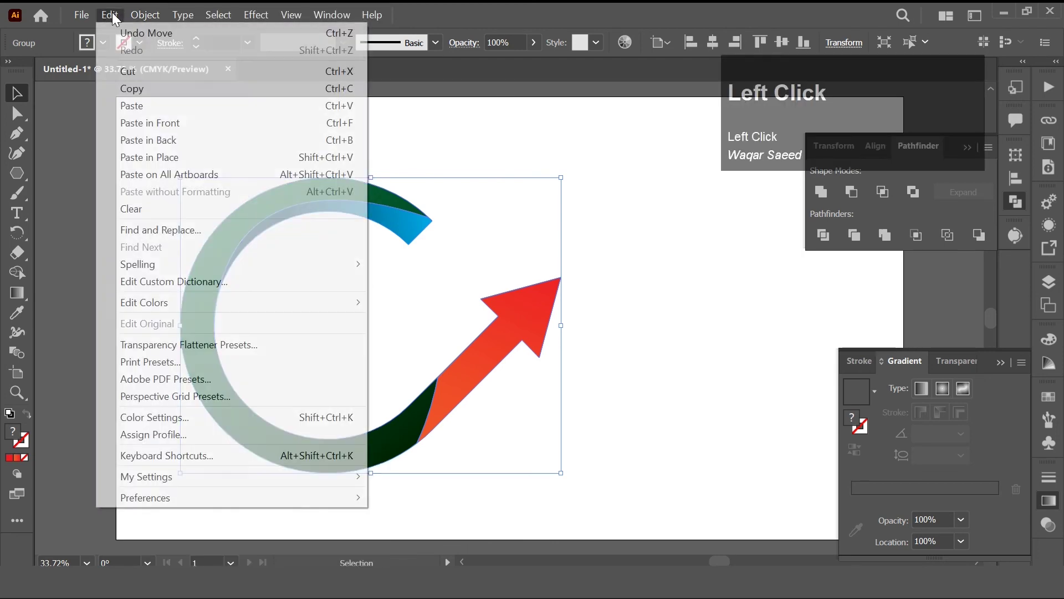
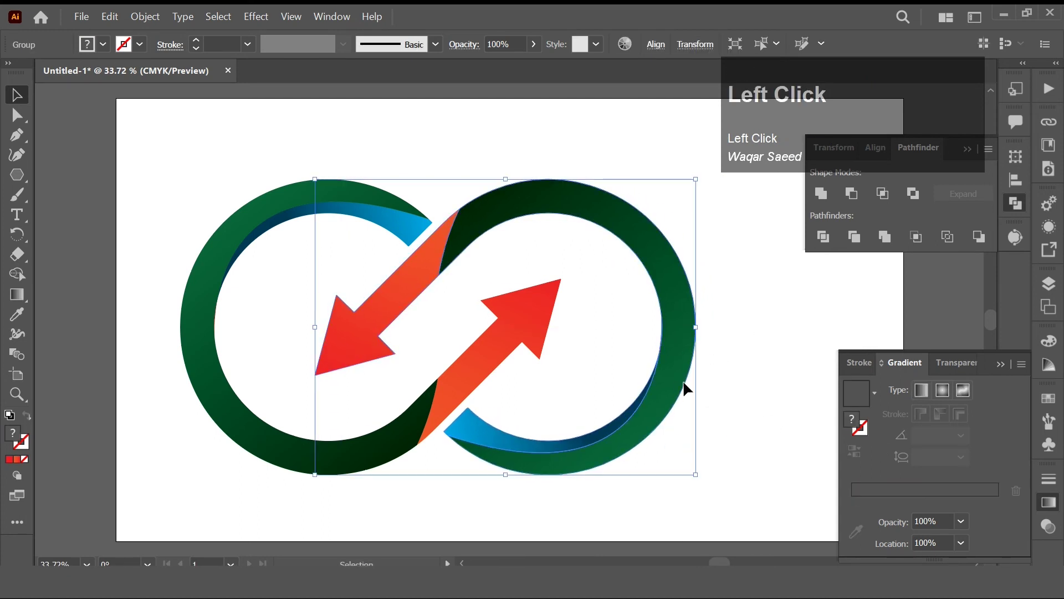
- Ungroup the copied half and apply blue, red and green gradients to its pieces
{"action": "right_click", "coordinate": [665, 378]}
{"action": "left_click", "coordinate": [785, 384]}
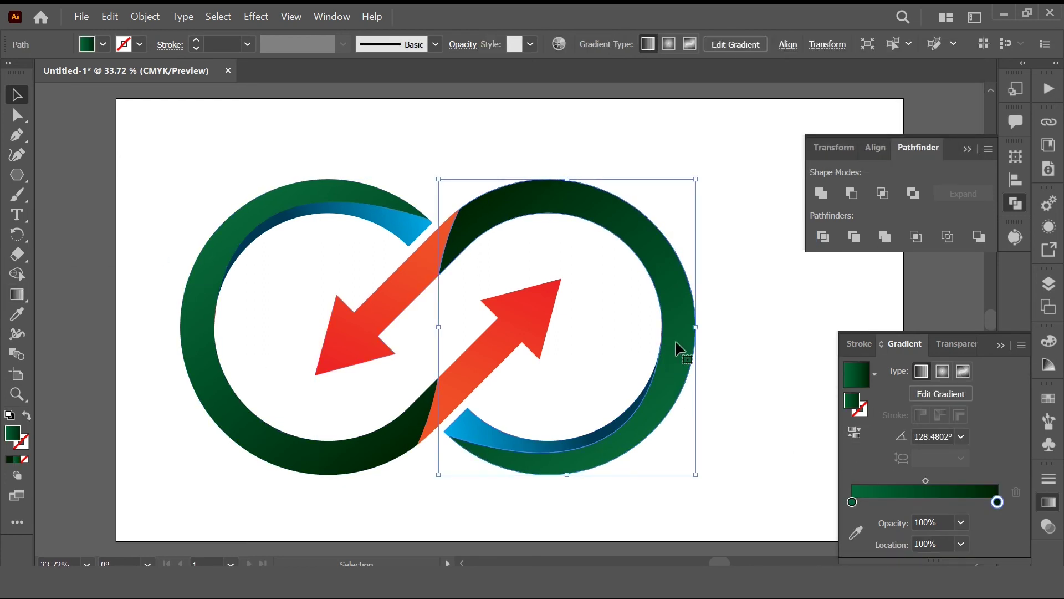
{"action": "left_click", "coordinate": [25, 323]}
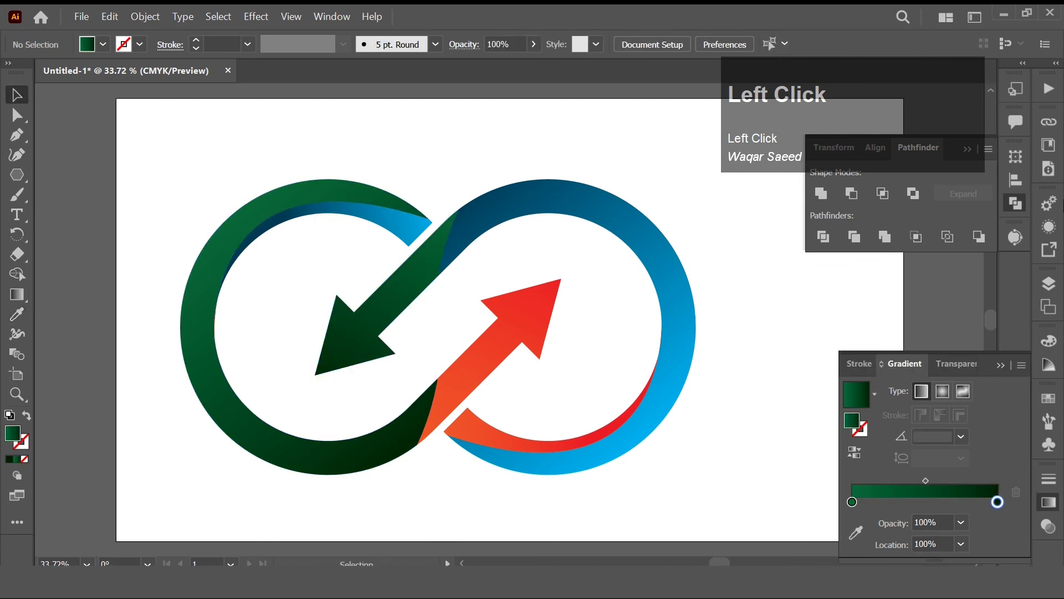
{"action": "left_click", "coordinate": [995, 187]}
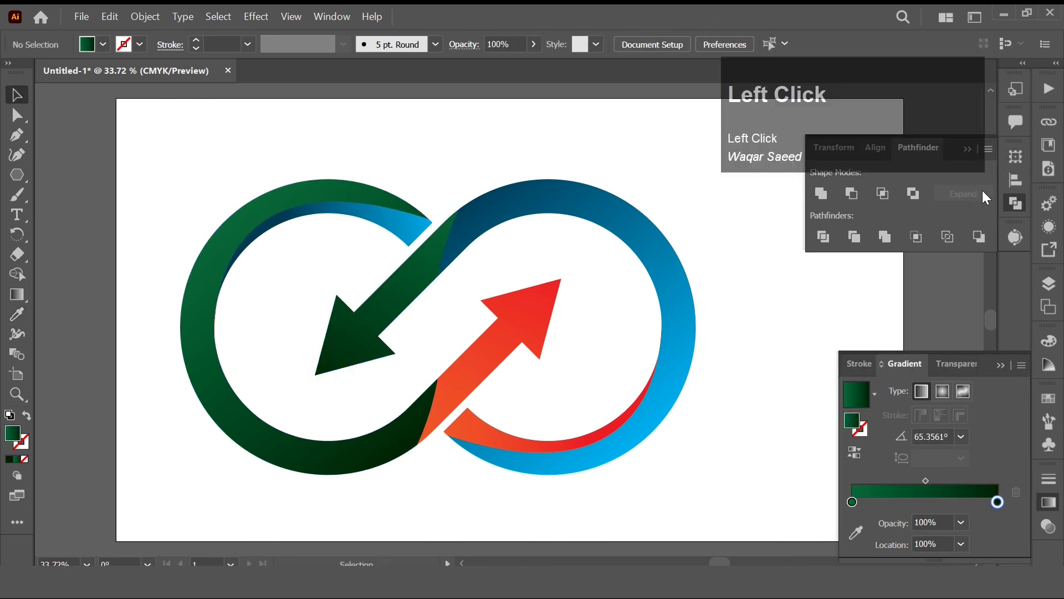
{"action": "left_click", "coordinate": [973, 154]}
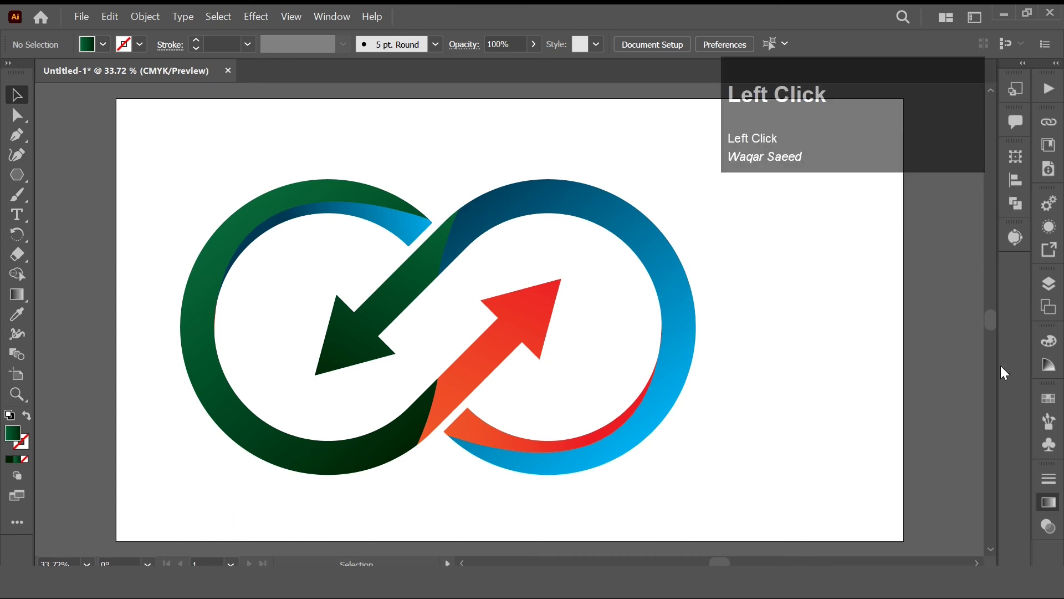
- Hide all panels and zoom in on the finished infinity logo
{"action": "left_click_drag", "start_coordinate": [734, 488], "coordinate": [832, 445]}
{"action": "key", "text": "Tab"}
{"action": "left_click", "coordinate": [878, 465]}
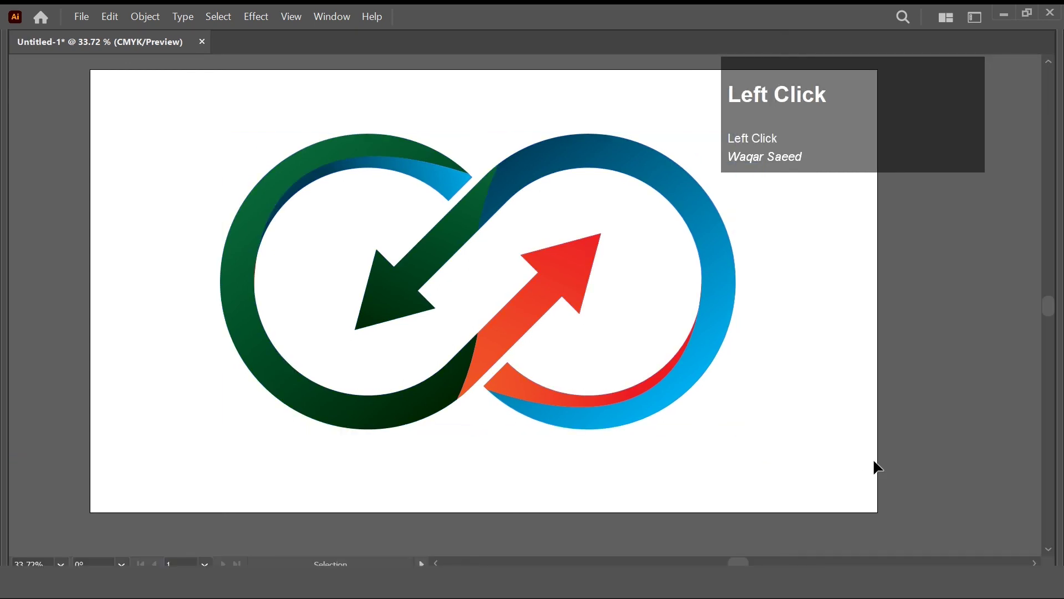